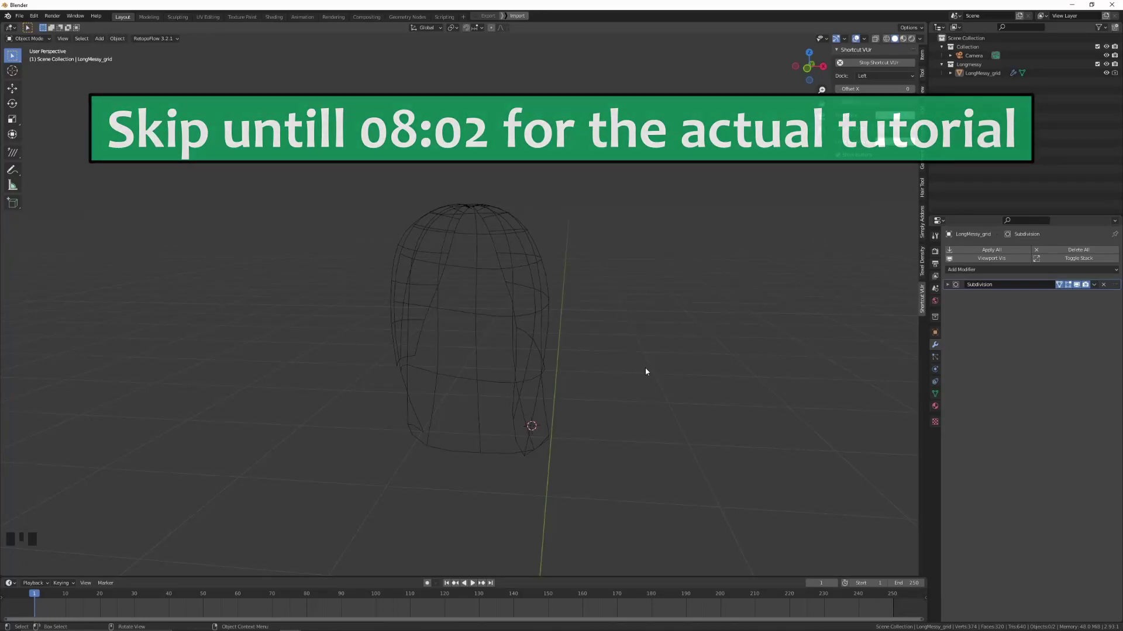
Step: Select the LongMessy_grid head mesh and convert it into the LongMessy_grid_grid hair ribbon object
left_click(543, 313)
left_click_drag(729, 322, 688, 342)
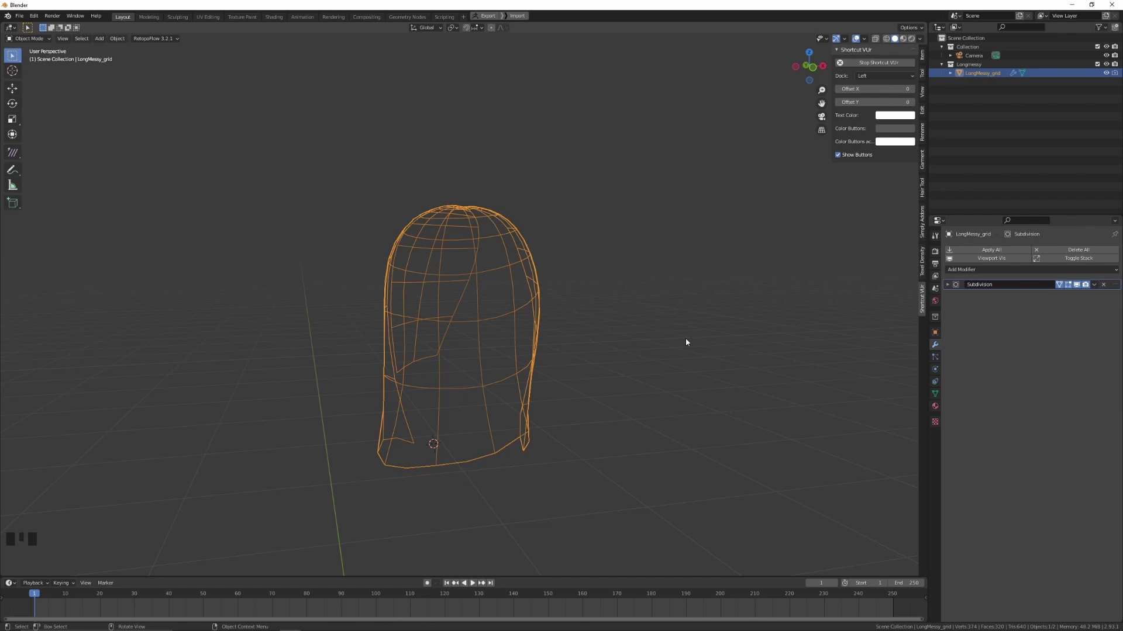
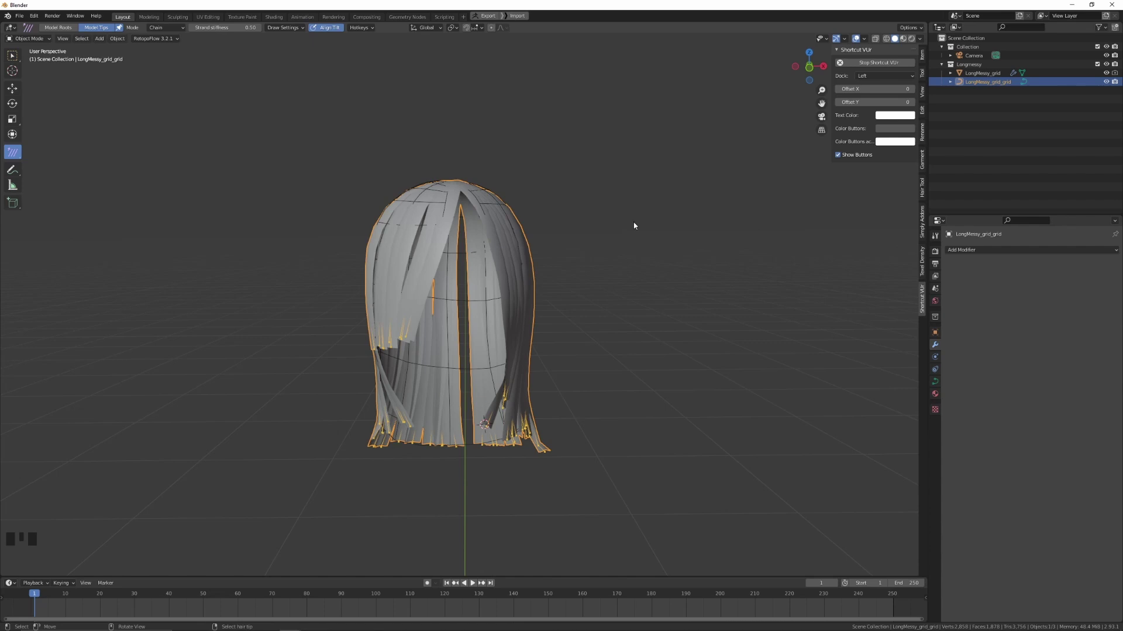
Step: Return the hair ribbons to Object Mode and switch the hair tool's Mode from Chain to Normal
key("Tab")
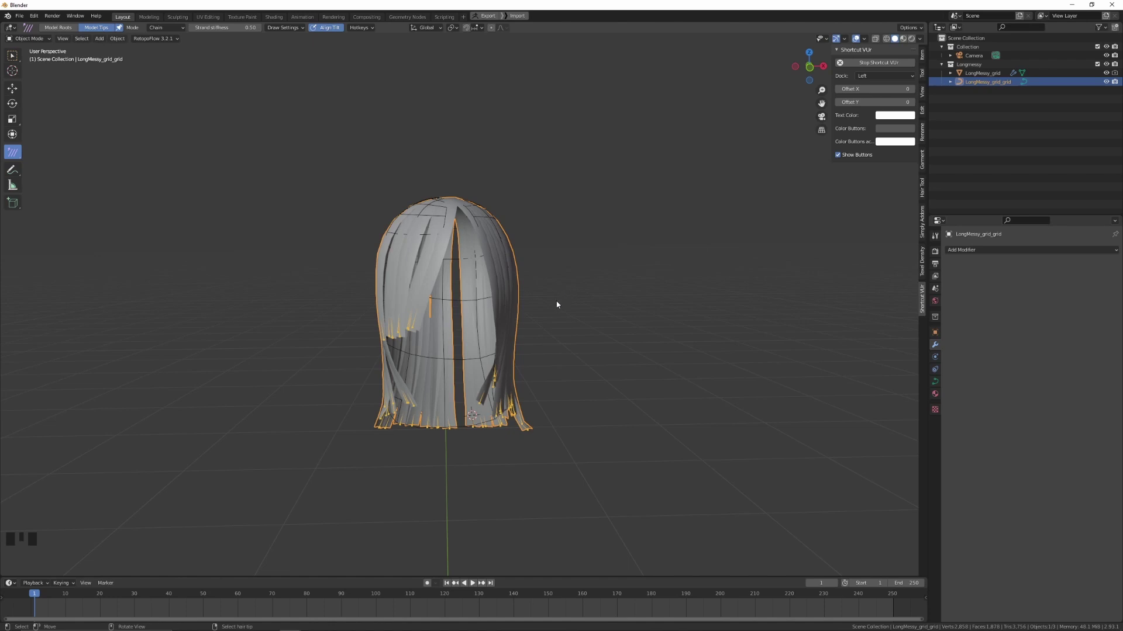
key("g")
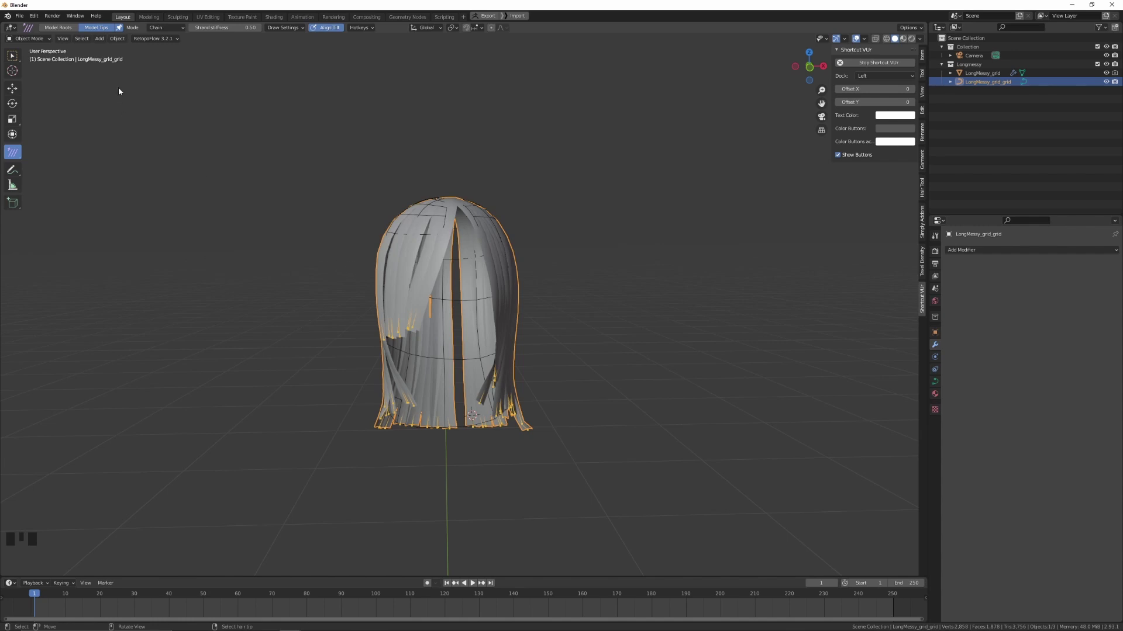
left_click_drag(172, 32, 445, 316)
key("g")
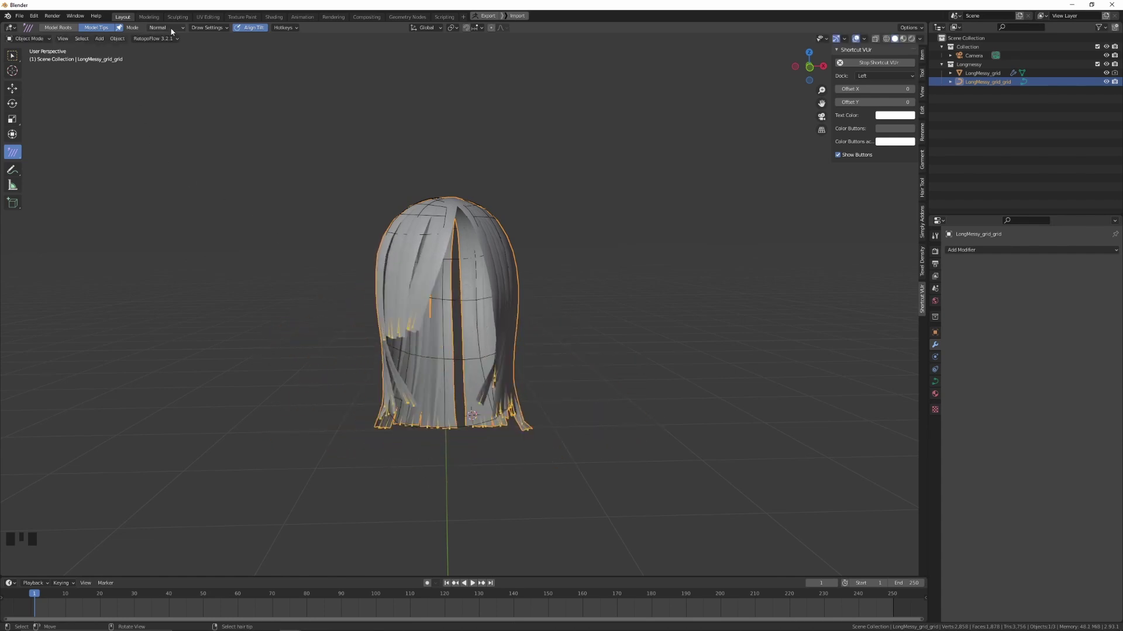
Step: Zoom in on the head and select a few hair strands near their ends
left_click_drag(174, 32, 691, 257)
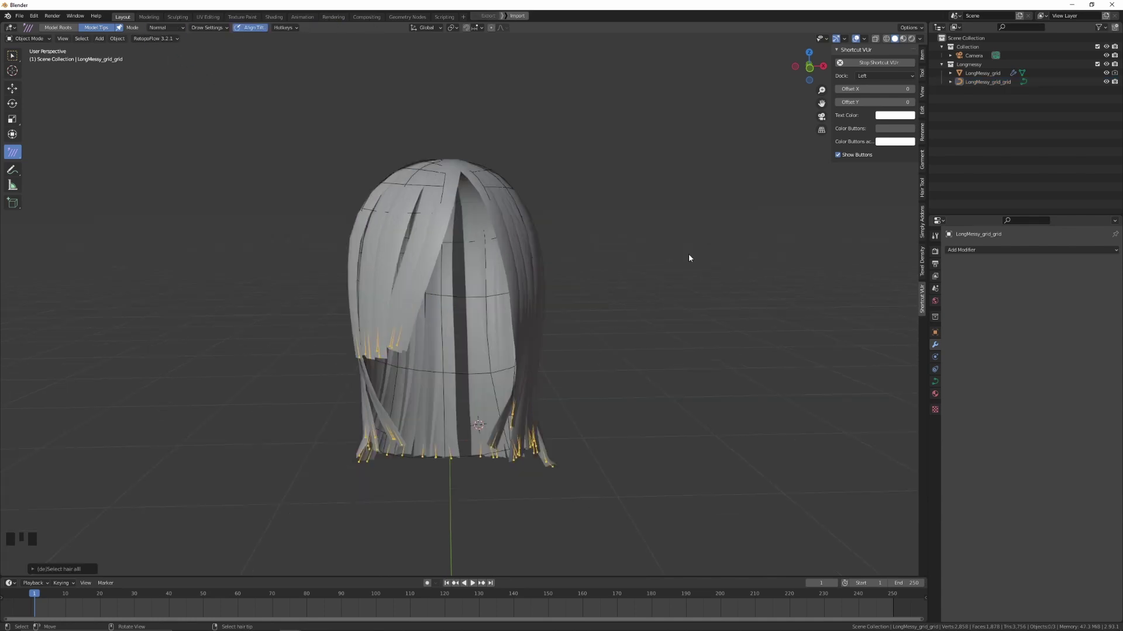
left_click_drag(668, 310, 487, 369)
scroll("up", 3)
left_click_drag(428, 436, 472, 421)
scroll("up", 3)
left_click_drag(471, 421, 457, 427)
right_click(456, 427)
right_click(403, 458)
right_click(370, 424)
right_click(381, 406)
left_click_drag(345, 389, 372, 424)
key("alt+a")
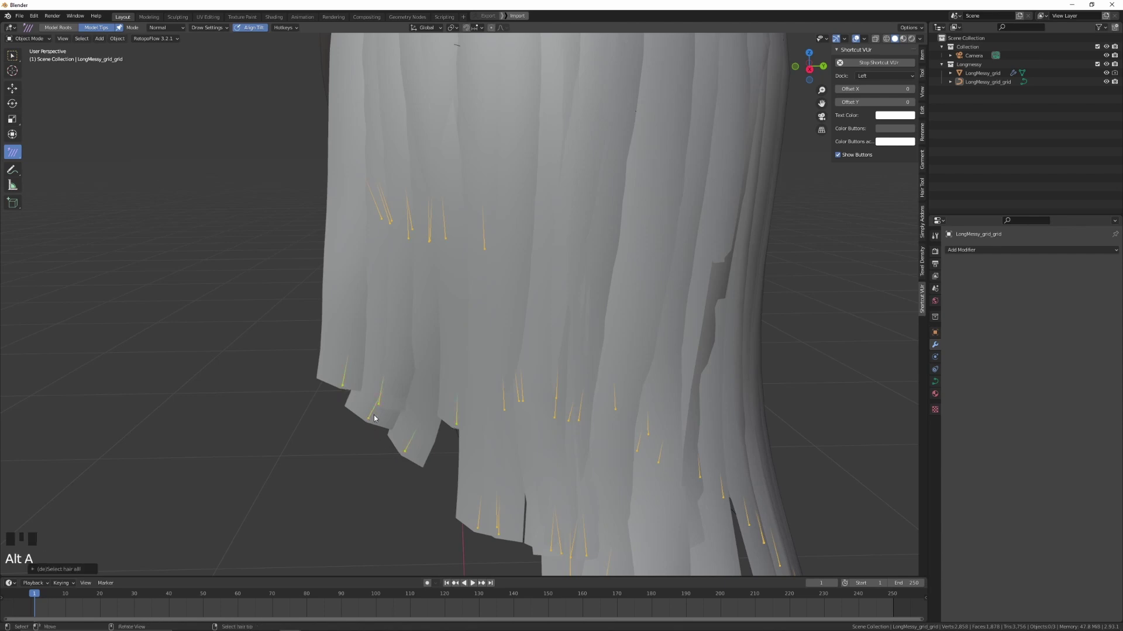
left_click(457, 380)
left_click_drag(335, 351, 434, 360)
scroll("down", 3)
Step: Pull the selected strands out away from the head, then undo the move
key("g")
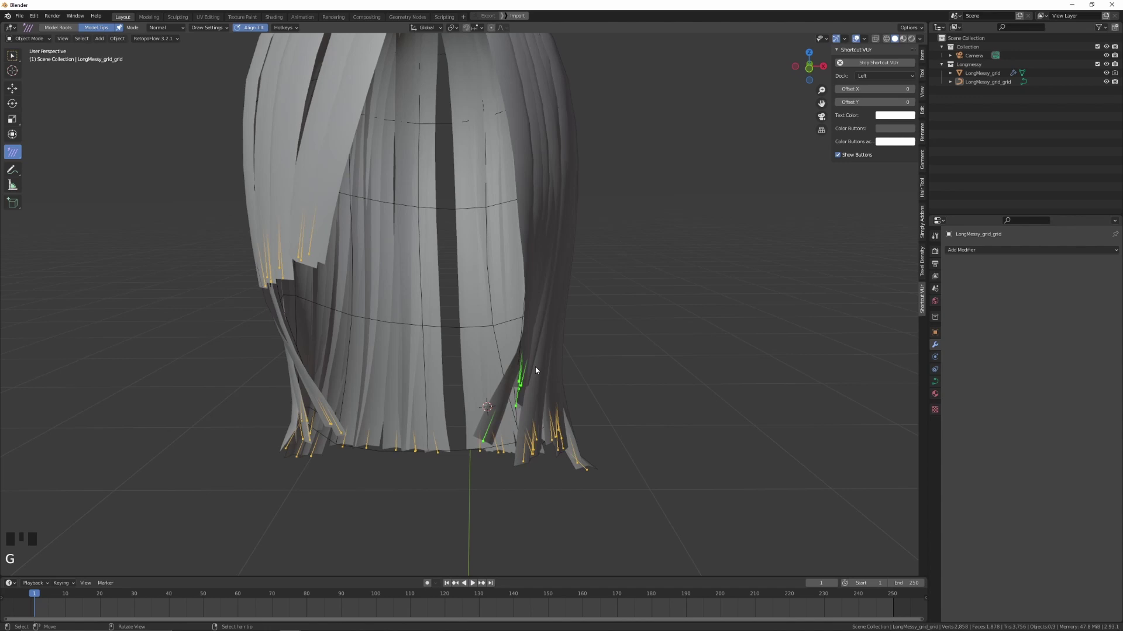
left_click_drag(154, 31, 382, 362)
scroll("down", 3)
key("g")
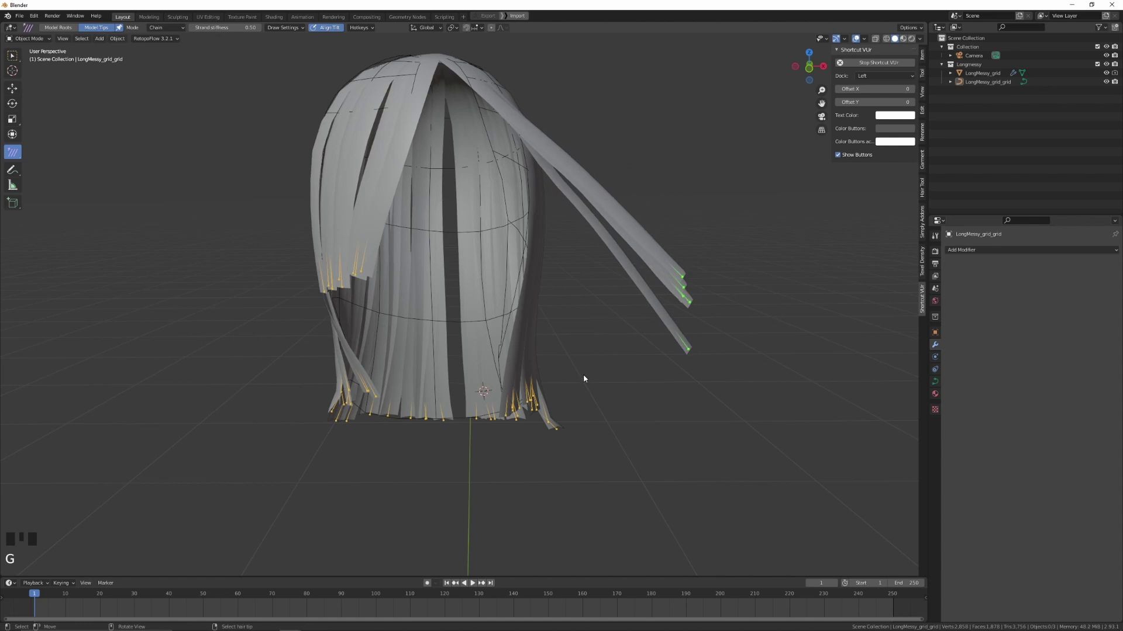
key("ctrl+z")
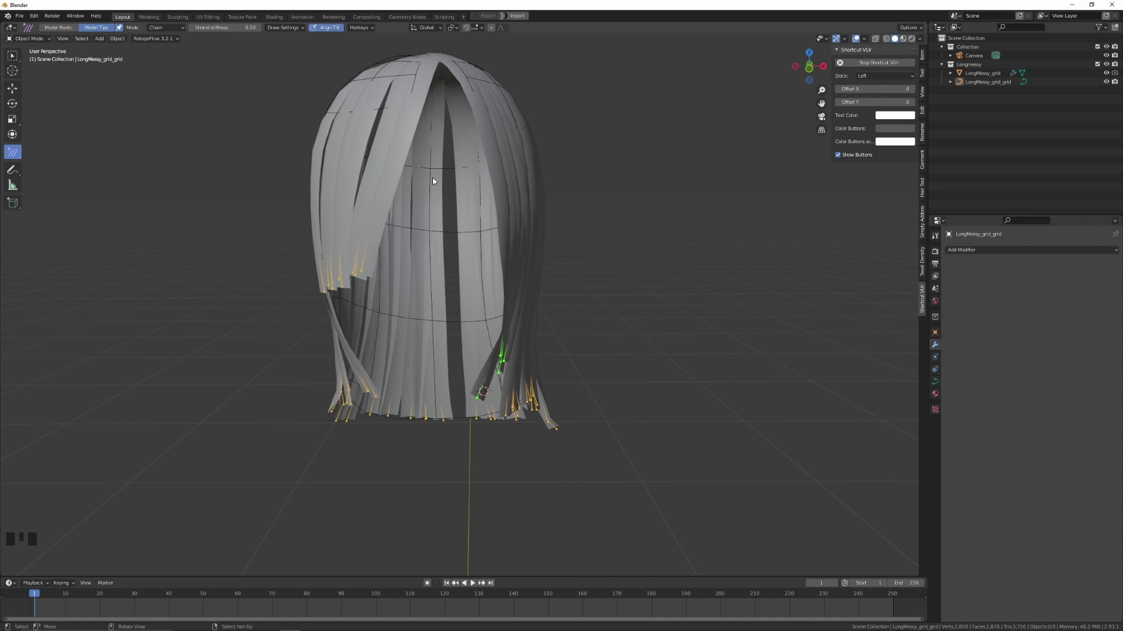
Step: Close the Hotkeys dropdown and switch the hair tool's Mode back to Normal
left_click_drag(362, 30, 399, 42)
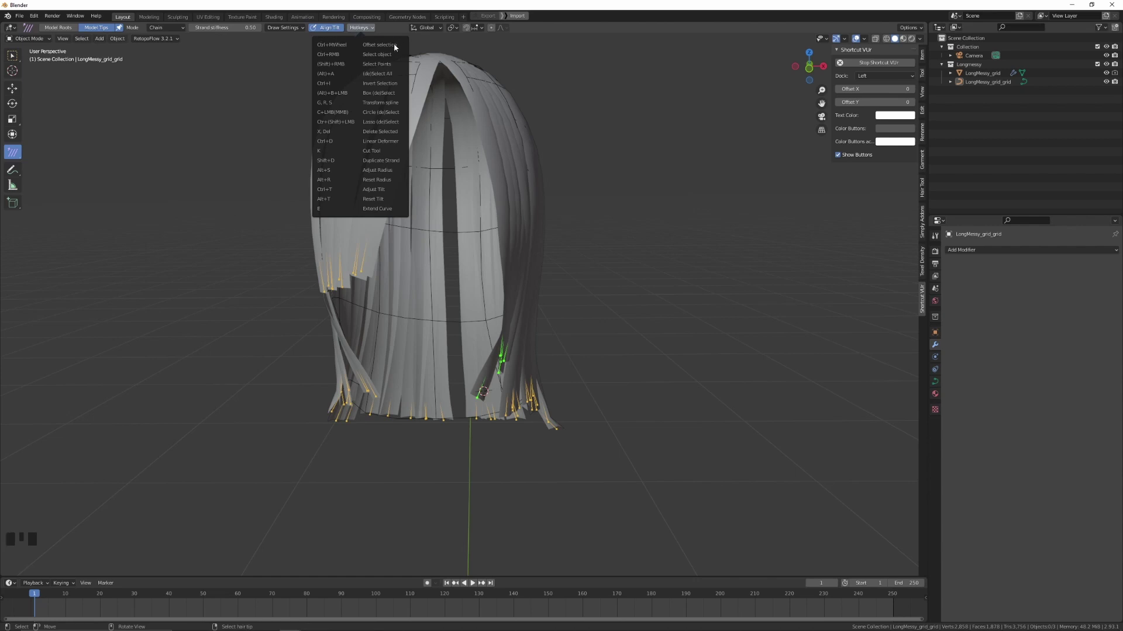
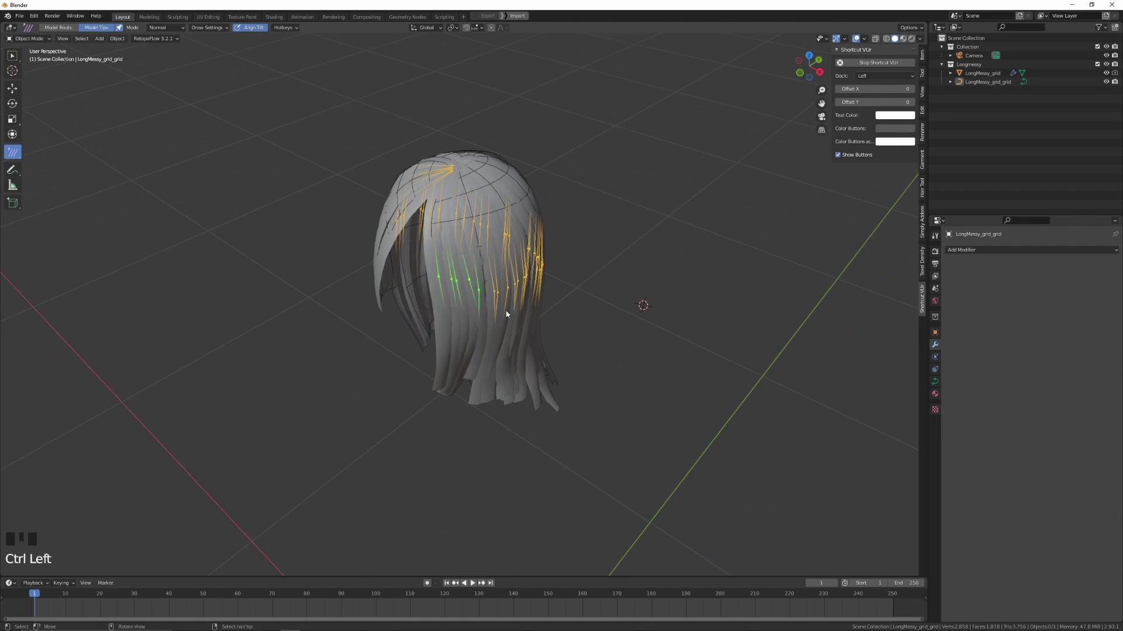
Step: Pull the selected strand points outward from the side of the head with proportional editing (size 0.12)
left_click_drag(553, 315, 564, 293)
key("g")
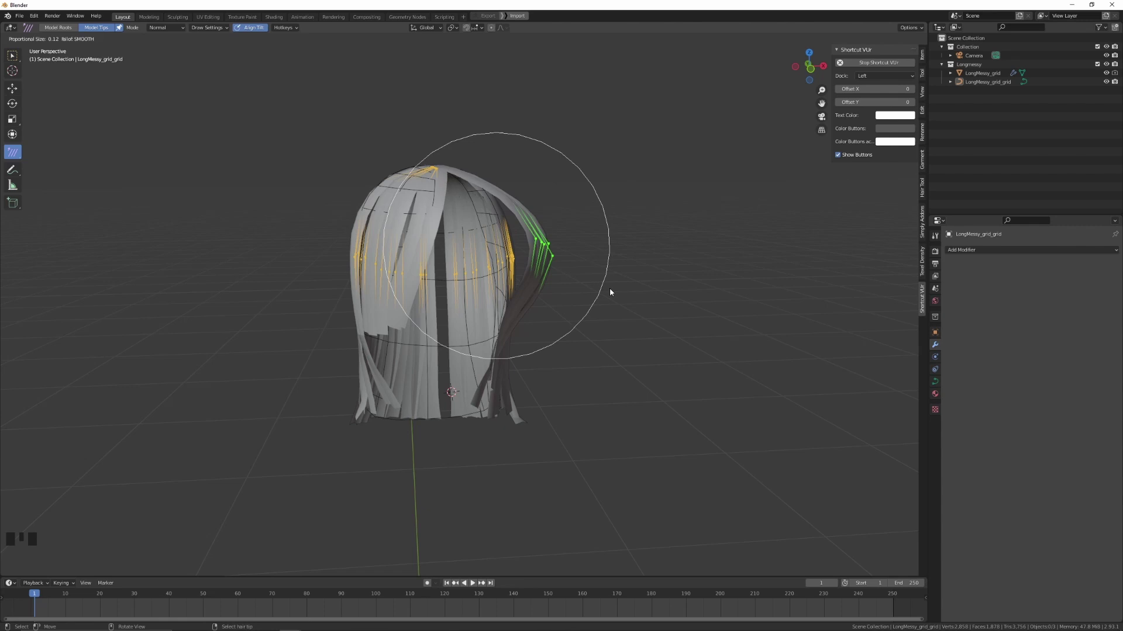
left_click_drag(630, 306, 502, 309)
key("alt+a")
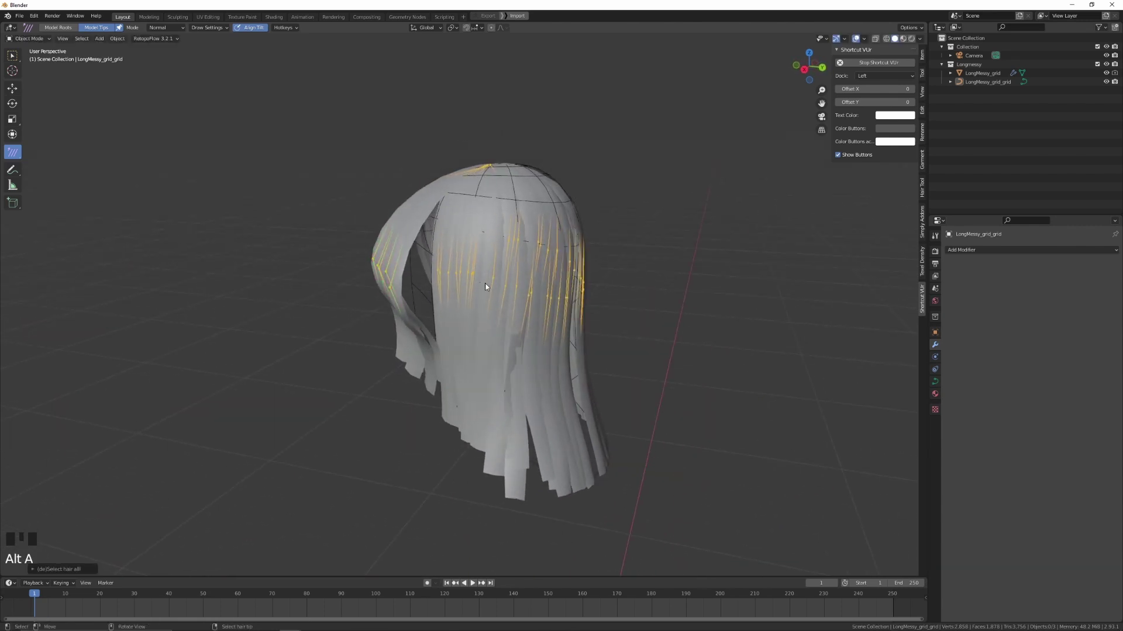
Step: Select a group of strand points on the back of the hair and sweep them out to the side
left_click(481, 266)
left_click_drag(509, 287, 574, 300)
key("g")
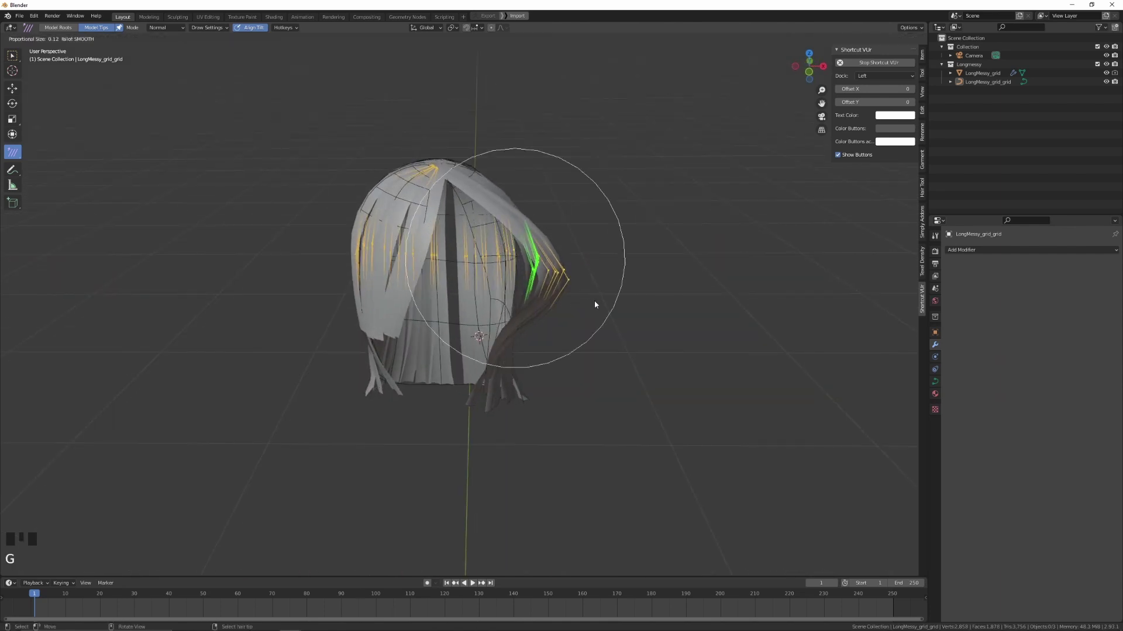
left_click_drag(615, 303, 456, 293)
key("alt+a")
left_click_drag(424, 307, 546, 305)
scroll("down", 3)
scroll("down", 3)
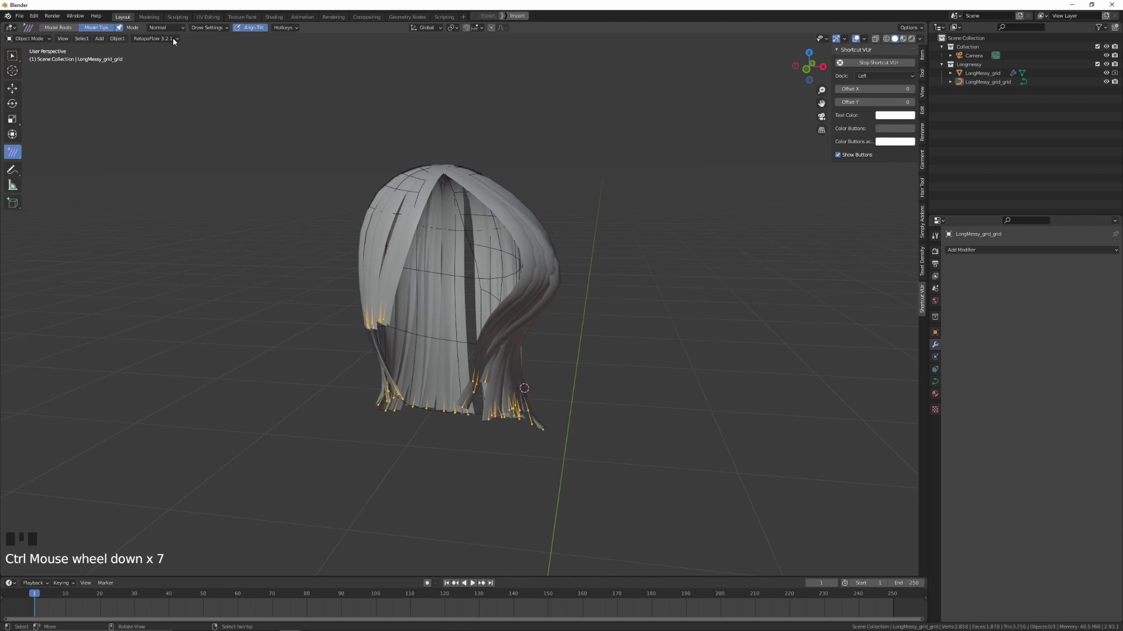
Step: Sweep and rotate the strand tips further outward so the lower lock flares into a twisted fan
left_click_drag(176, 32, 436, 193)
left_click_drag(436, 192, 524, 334)
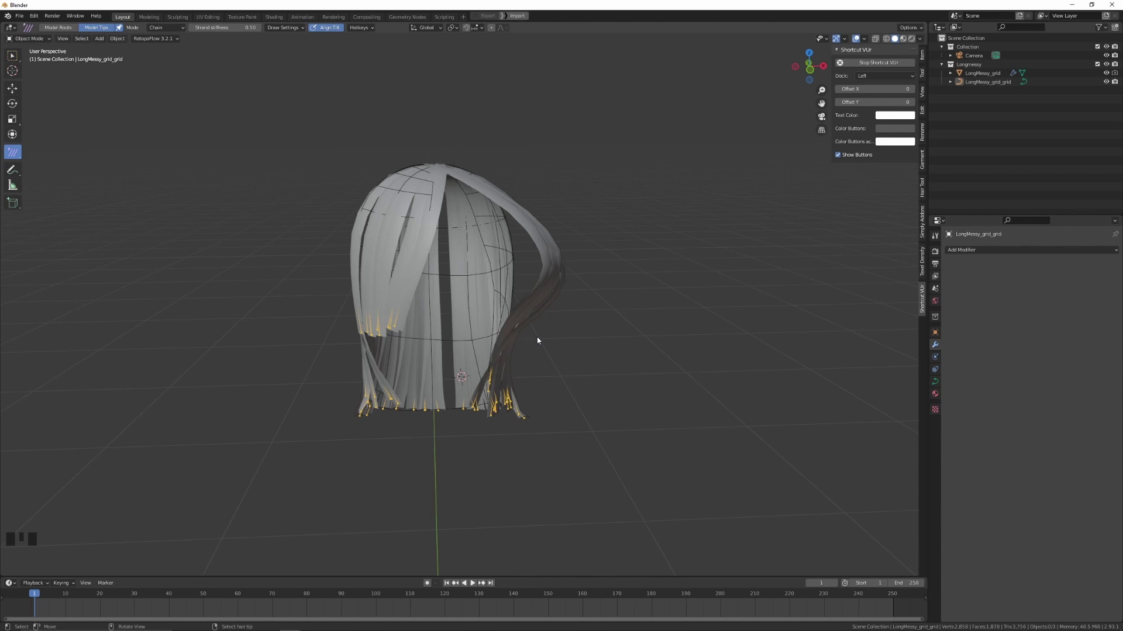
key("r")
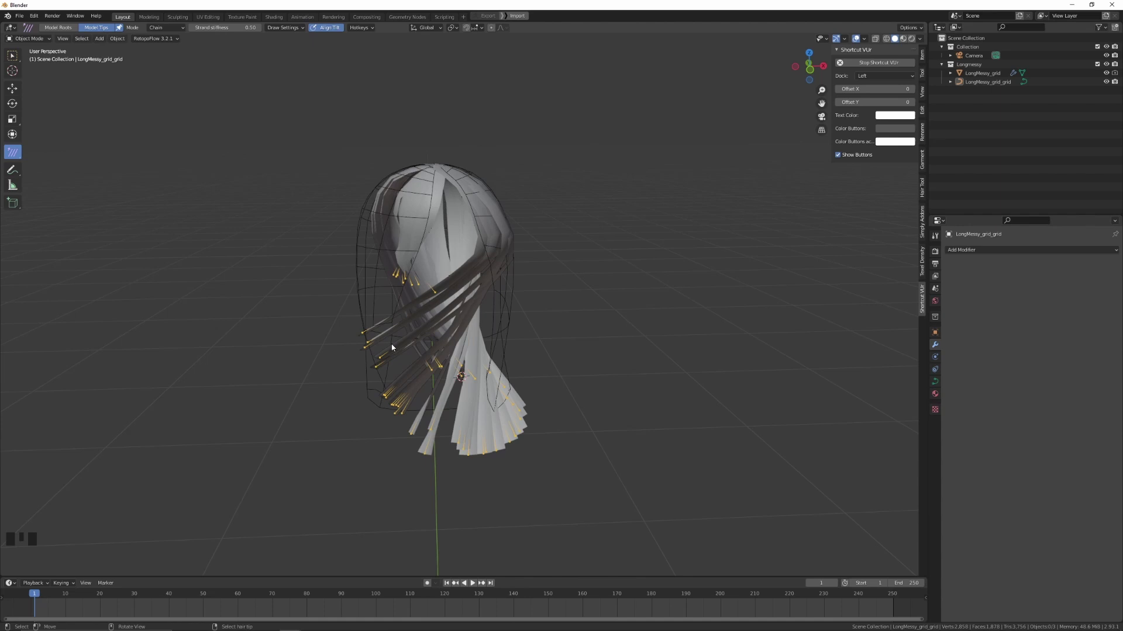
left_click_drag(487, 367, 416, 366)
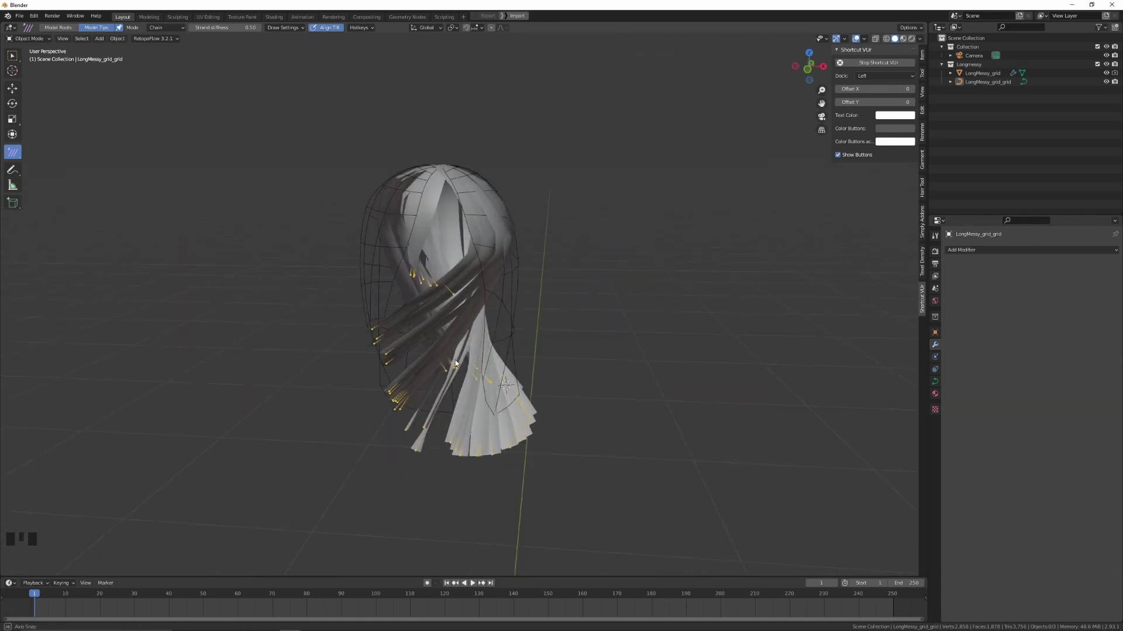
scroll("down", 3)
left_click_drag(538, 384, 540, 379)
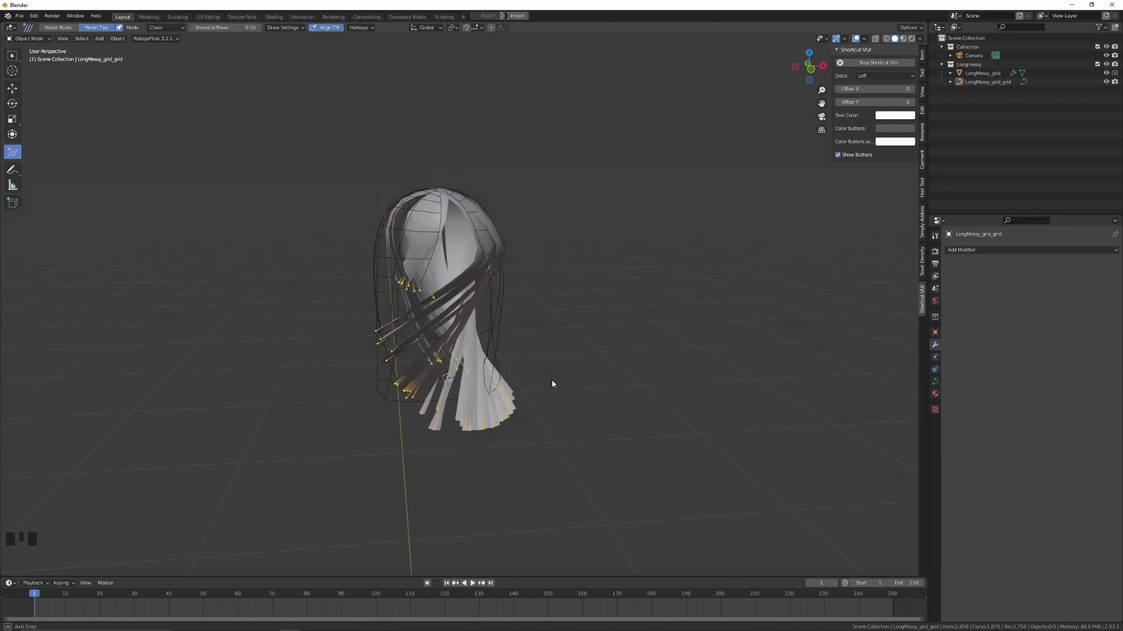